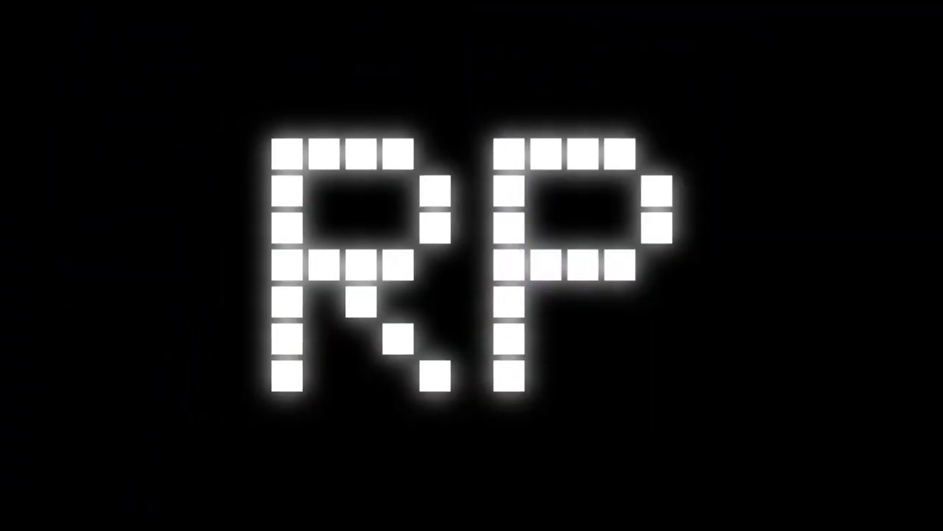
Delete the default cube so only the camera and light remain
key("n")
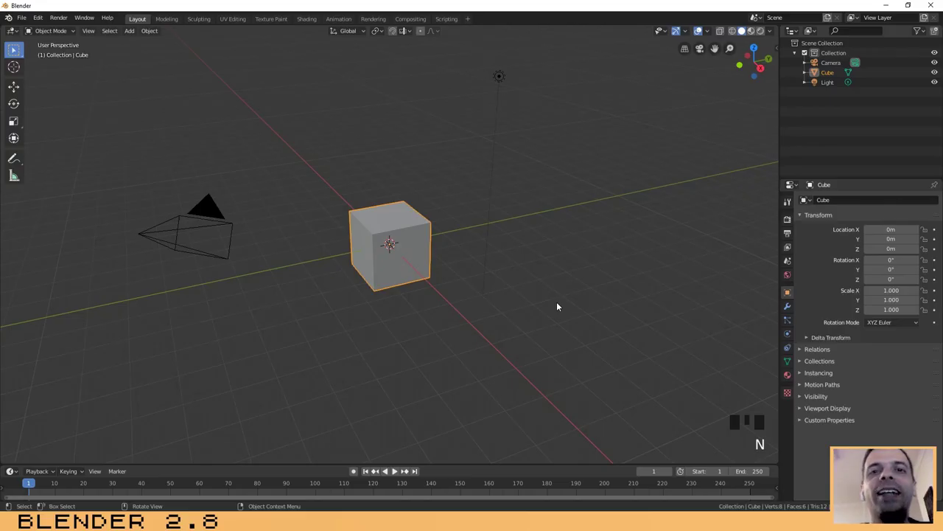
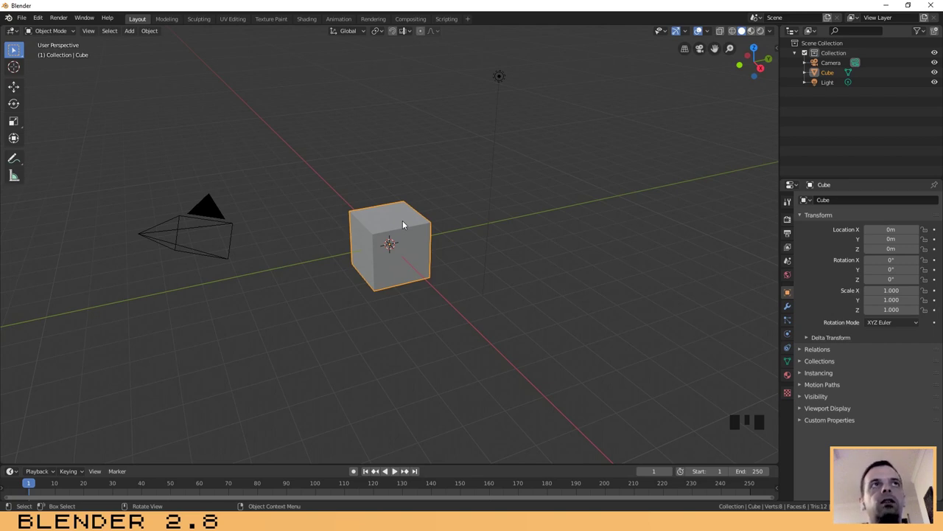
left_click(352, 188)
left_click(397, 237)
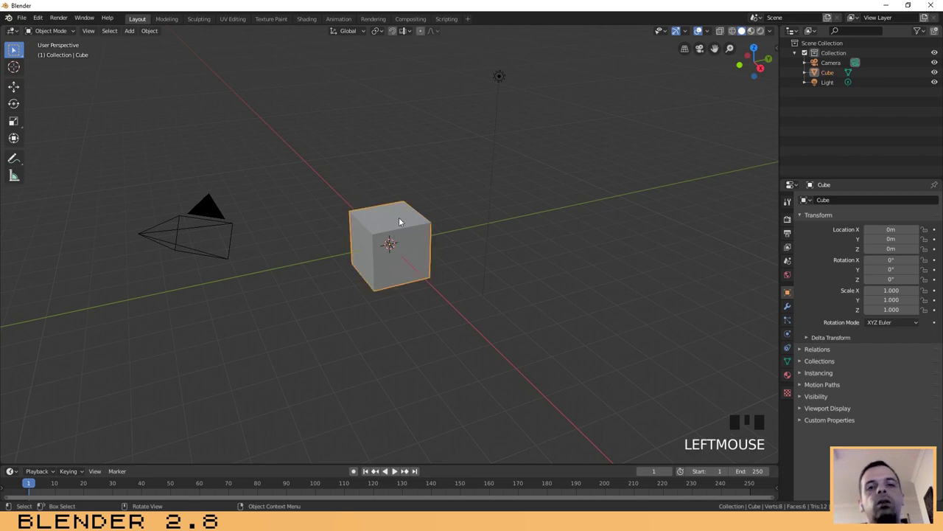
key("x")
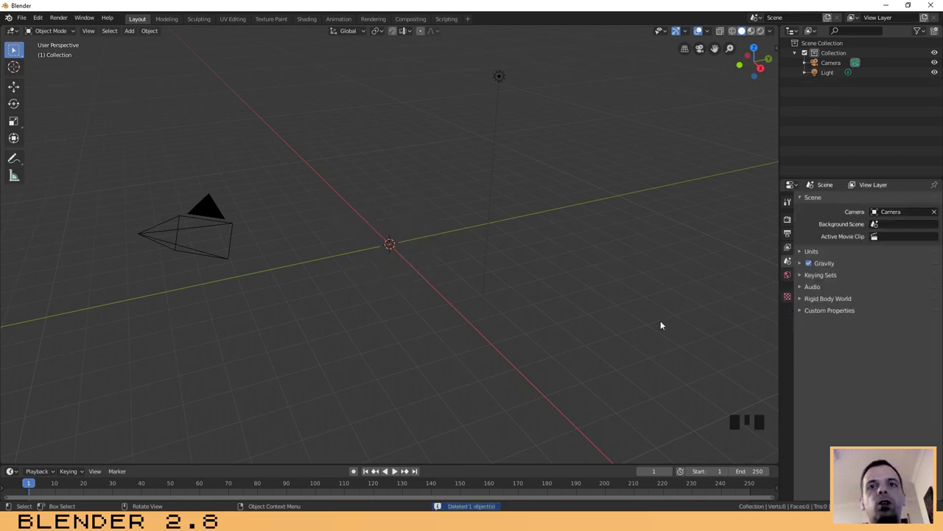
Inspect the remaining light and camera by selecting each in turn
left_click(532, 344)
left_click(502, 79)
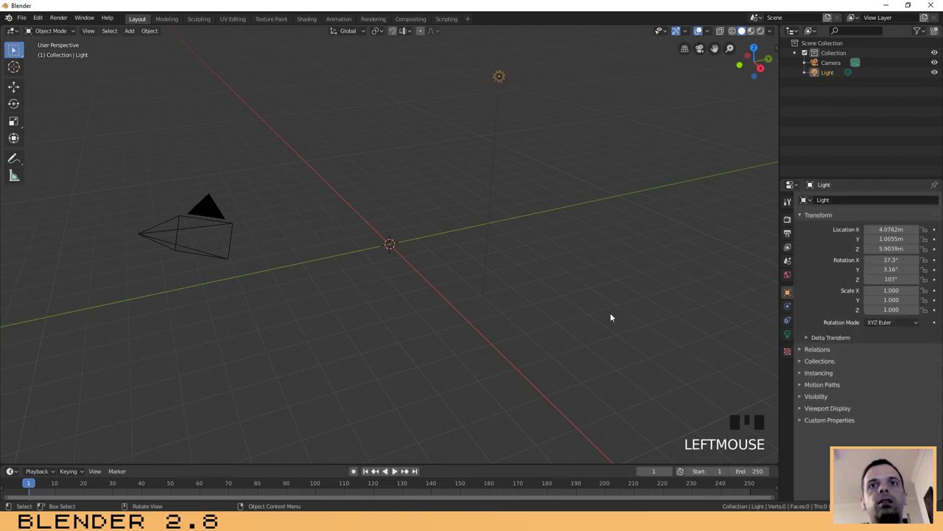
left_click(200, 214)
left_click(392, 245)
left_click(504, 80)
left_click_drag(439, 242, 353, 238)
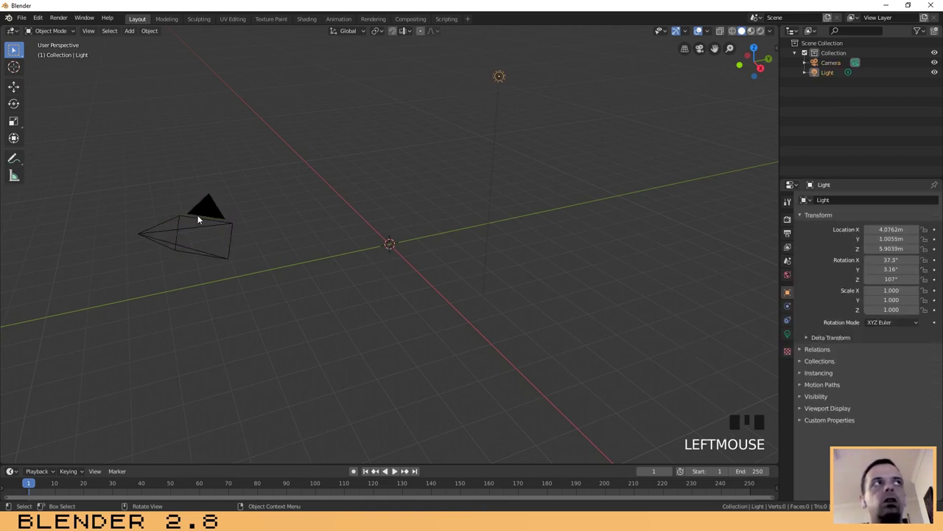
left_click(210, 217)
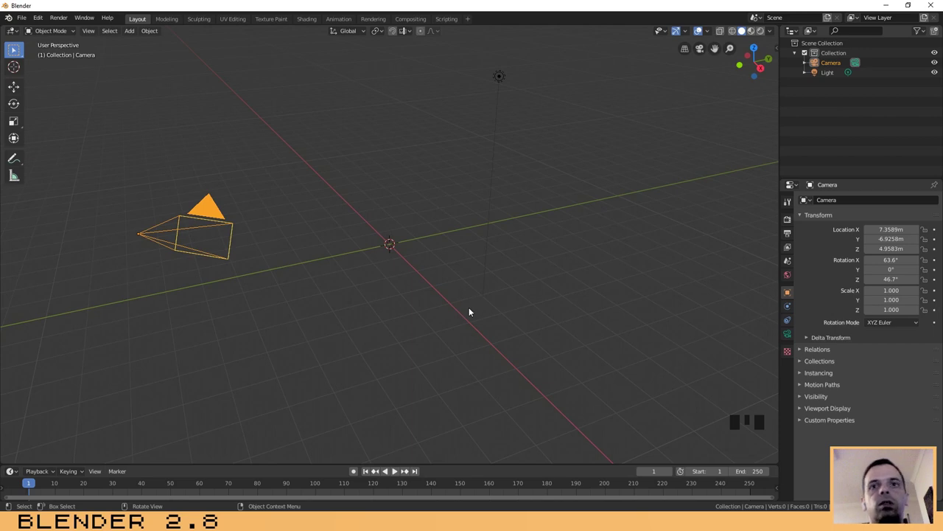
left_click(505, 80)
left_click(448, 278)
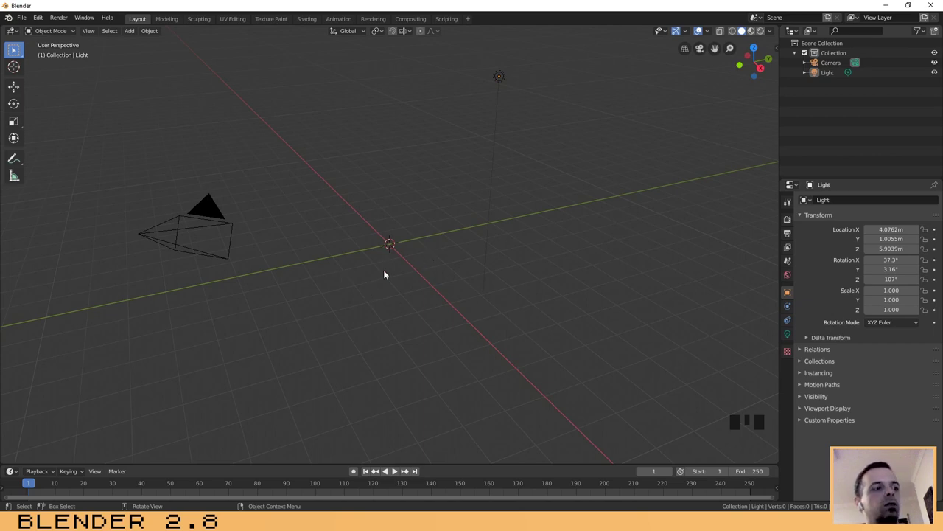
Add a ground plane at the origin scaled to about 6.87, then select the light
key("shift+a")
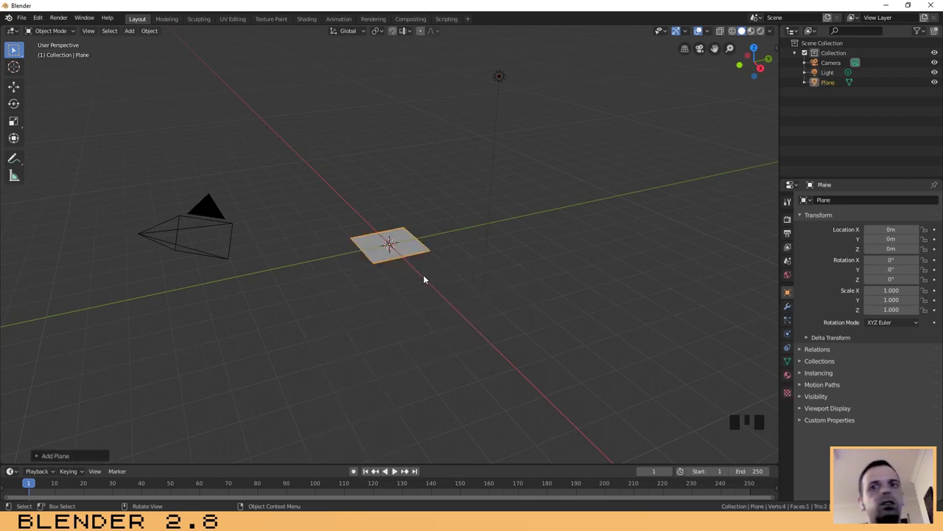
key("s")
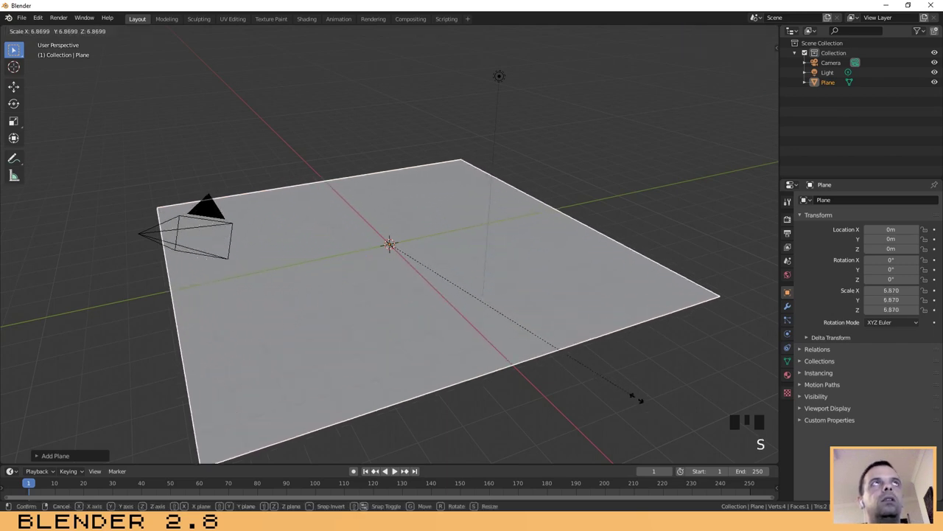
left_click(640, 400)
left_click_drag(358, 264, 495, 74)
left_click(495, 74)
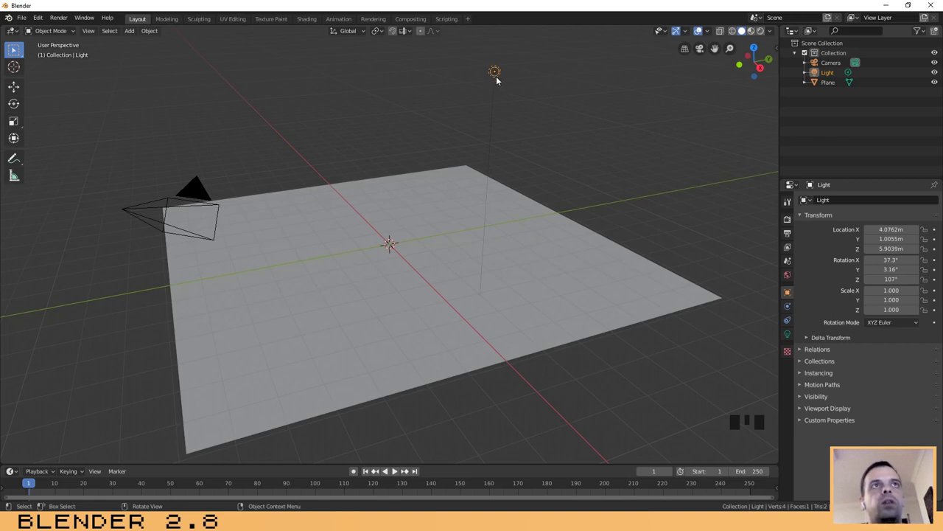
Move the light so it sits almost directly above the plane's centre, using top view
key("g")
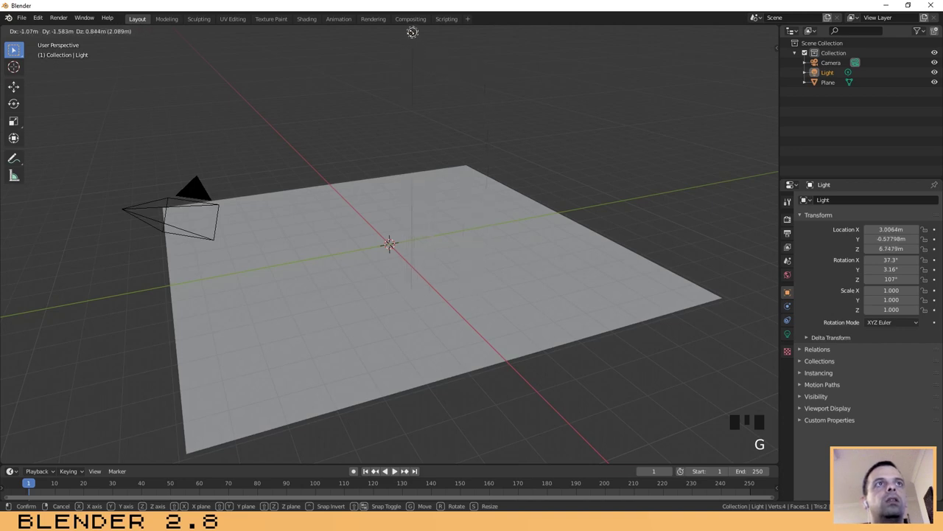
scroll("down", 3)
scroll("up", 3)
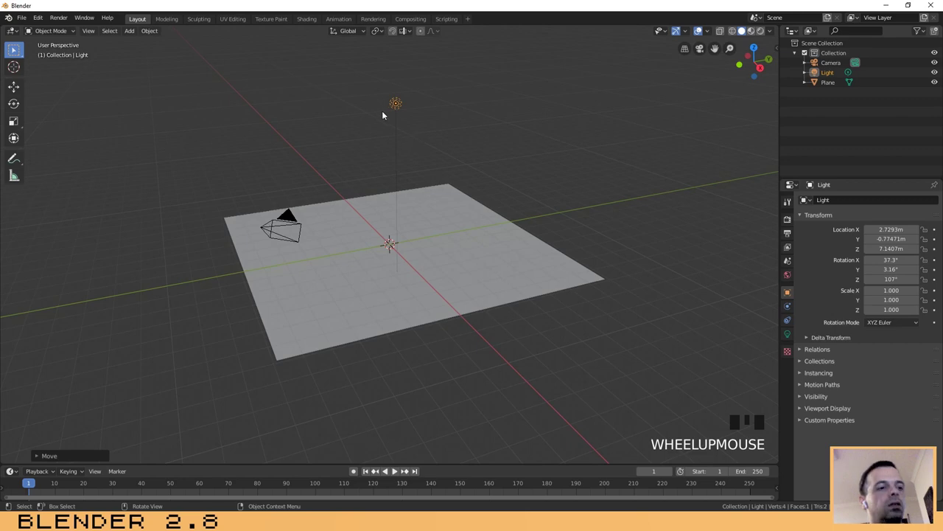
key("g")
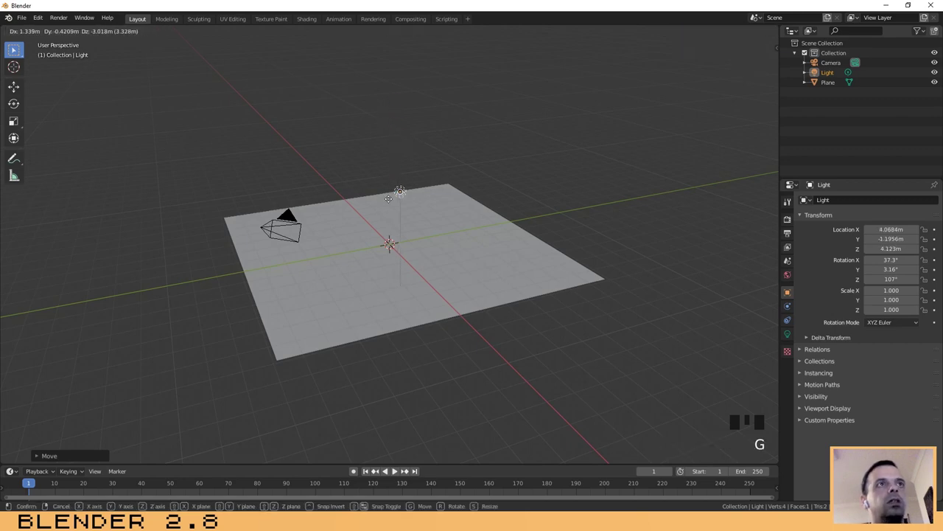
left_click(405, 203)
key("KP_7")
key("g")
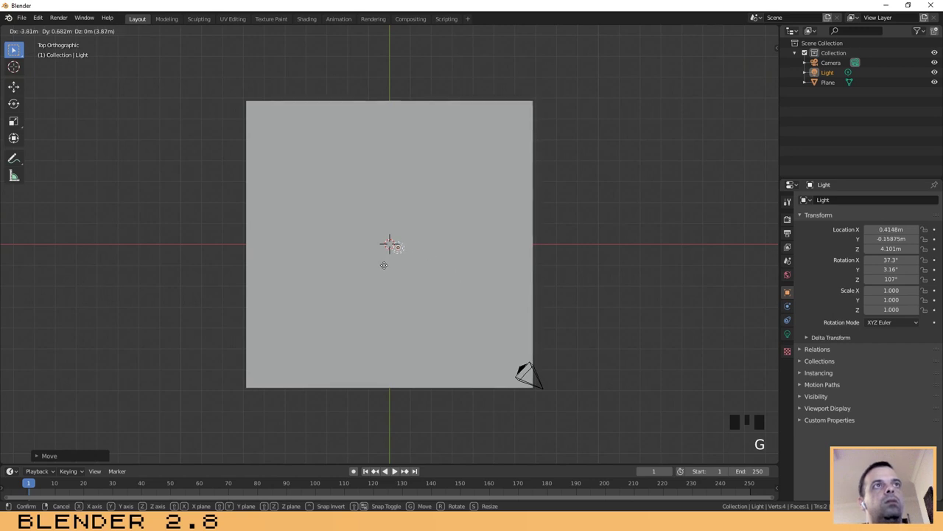
left_click(396, 268)
Return to a perspective angle and switch to the Shading workspace
left_click_drag(490, 298, 427, 224)
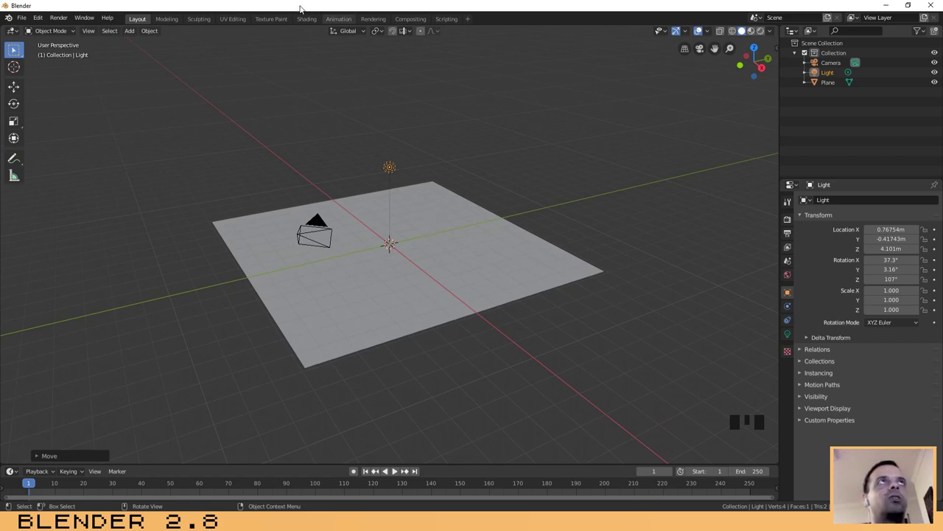
left_click(307, 17)
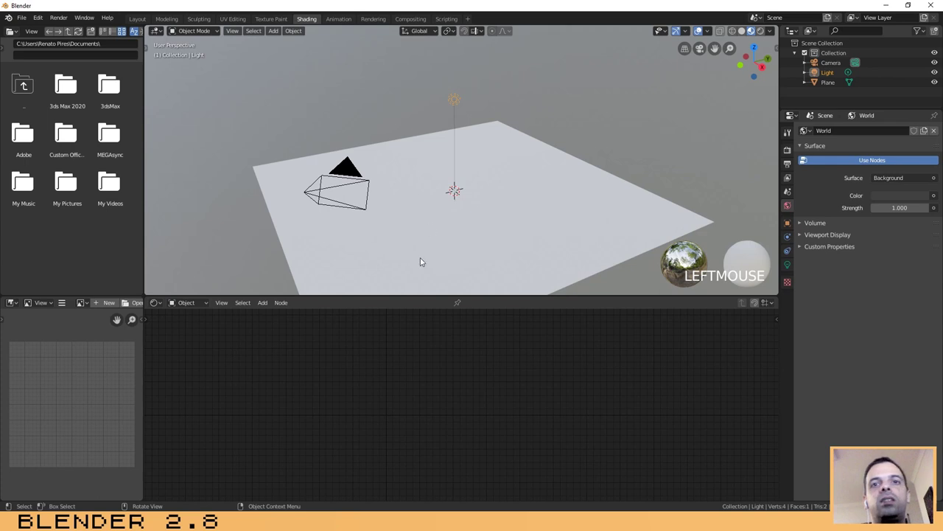
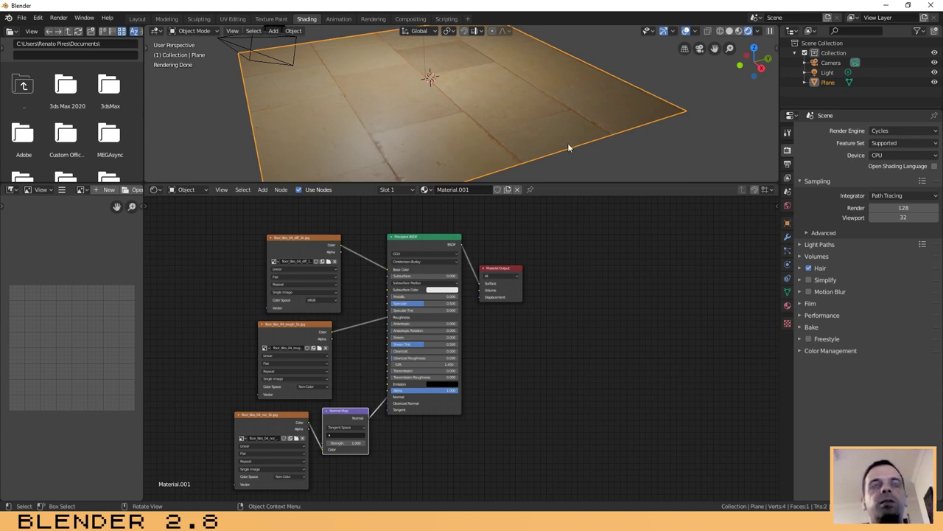
Check the texture maps in the floor_tiles_04_1k_jpg folder and return to Blender
middle_click(571, 143)
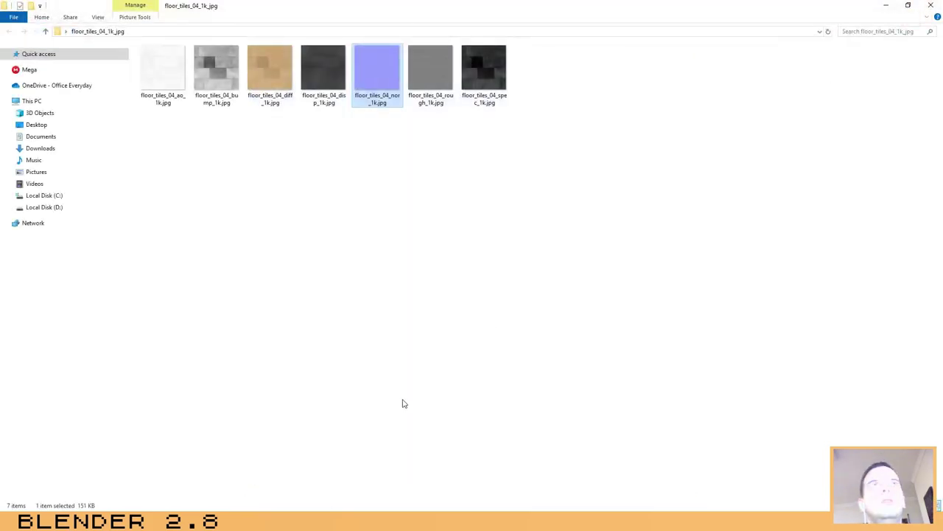
left_click(651, 164)
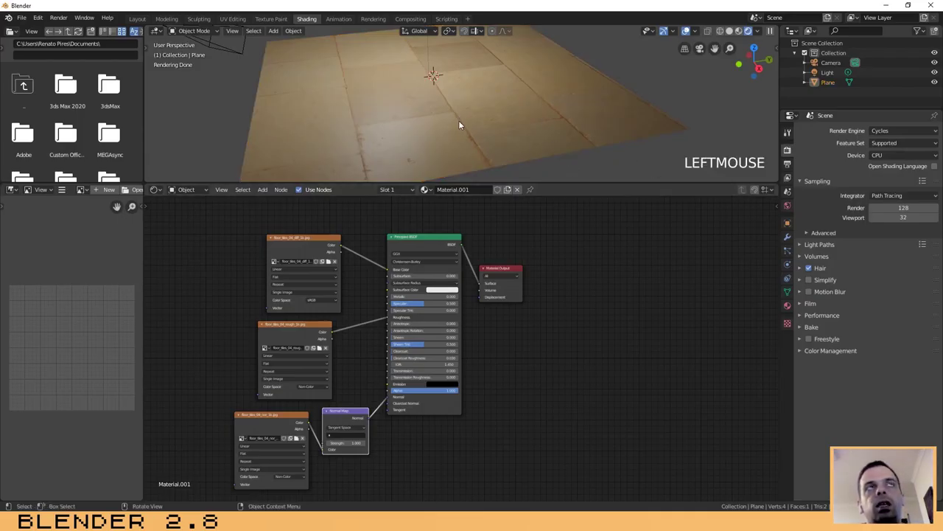
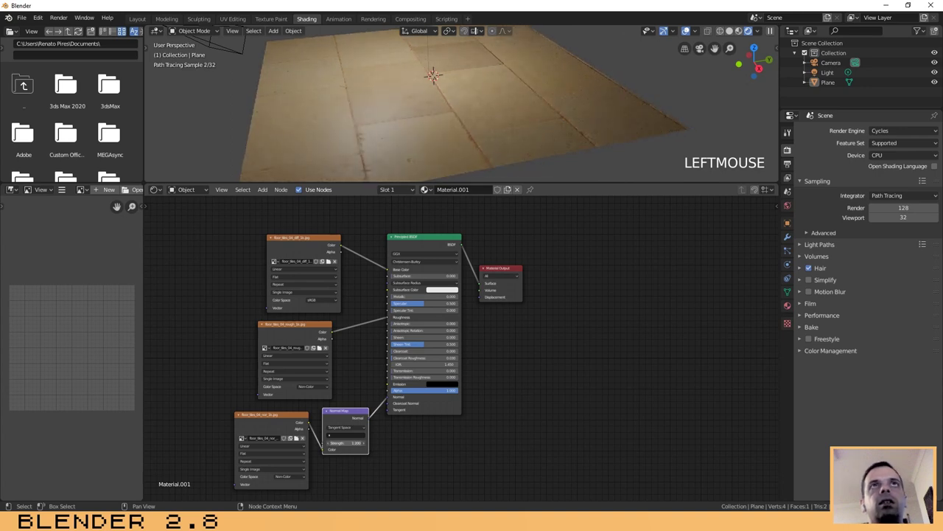
Bring the bump JPG into the floor material as an extra Image Texture node
left_click(439, 240)
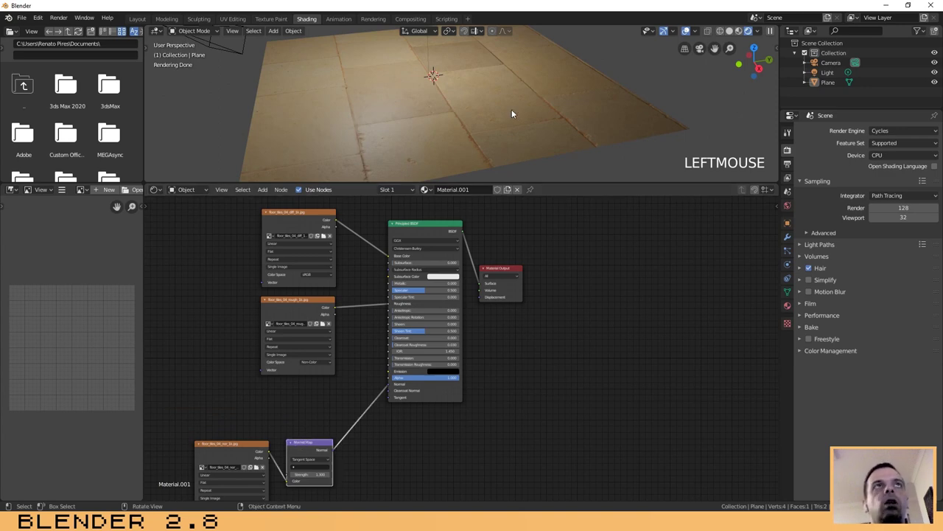
middle_click(594, 130)
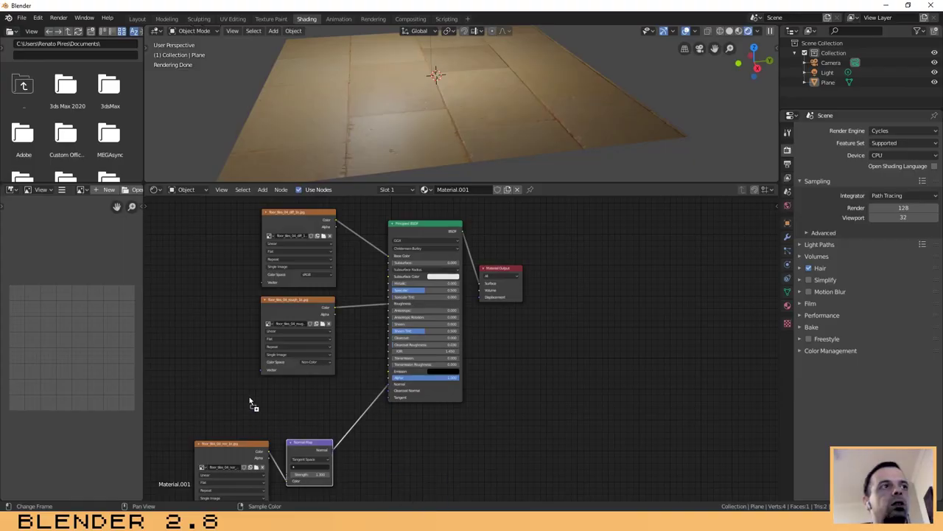
Add a Bump node on the Normal link, fed by the Non-Color bump texture's Color as Height
left_click(289, 413)
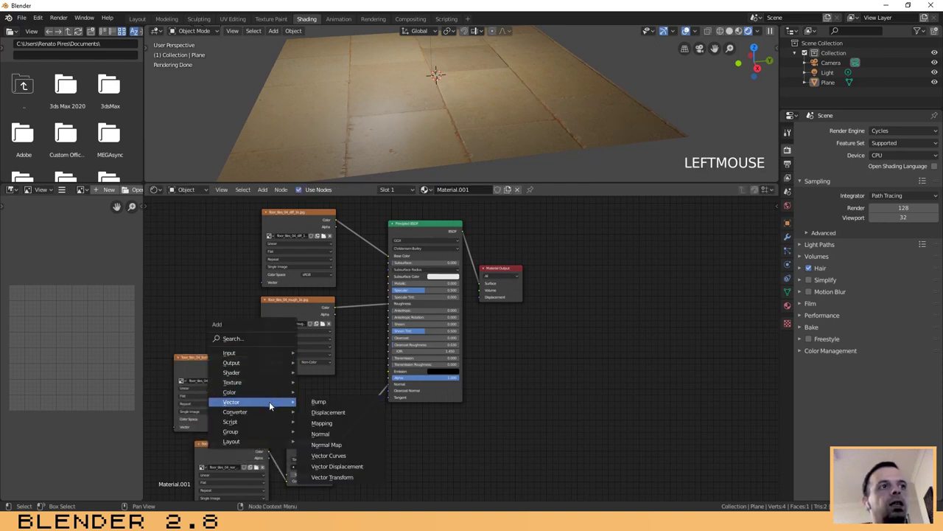
key("shift+a")
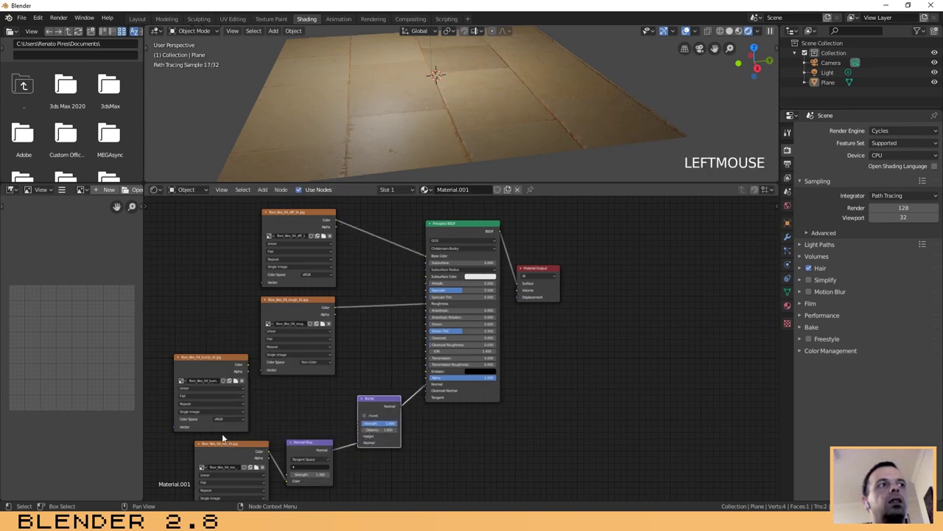
left_click(218, 373)
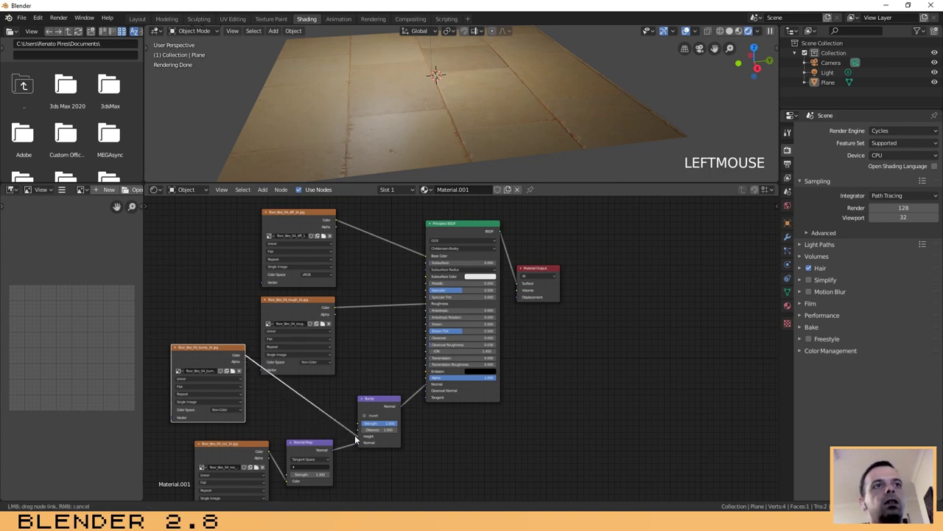
middle_click(557, 130)
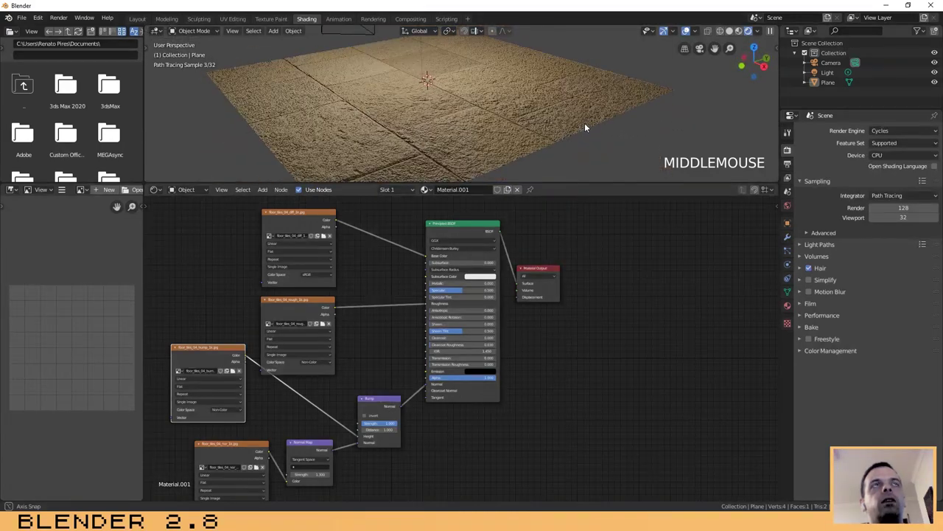
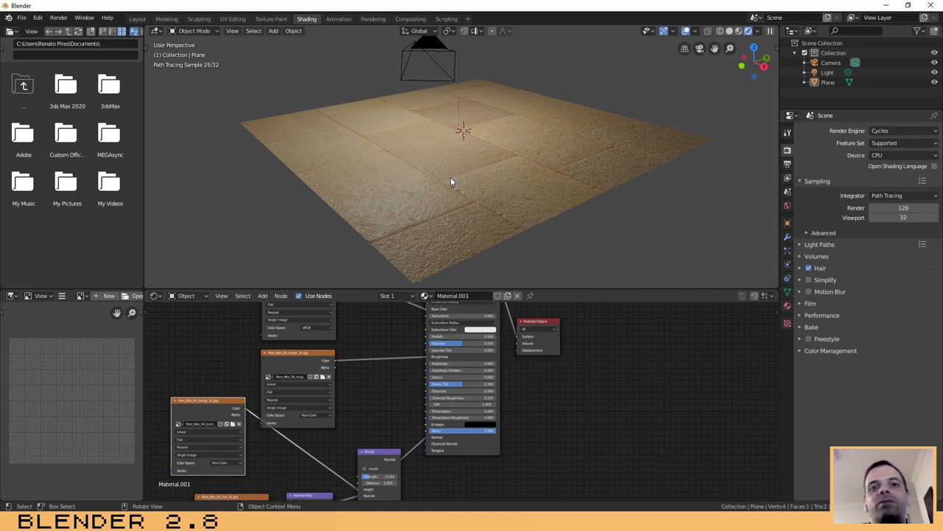
Orbit around the lit floor to inspect the subtler bump relief
middle_click(516, 168)
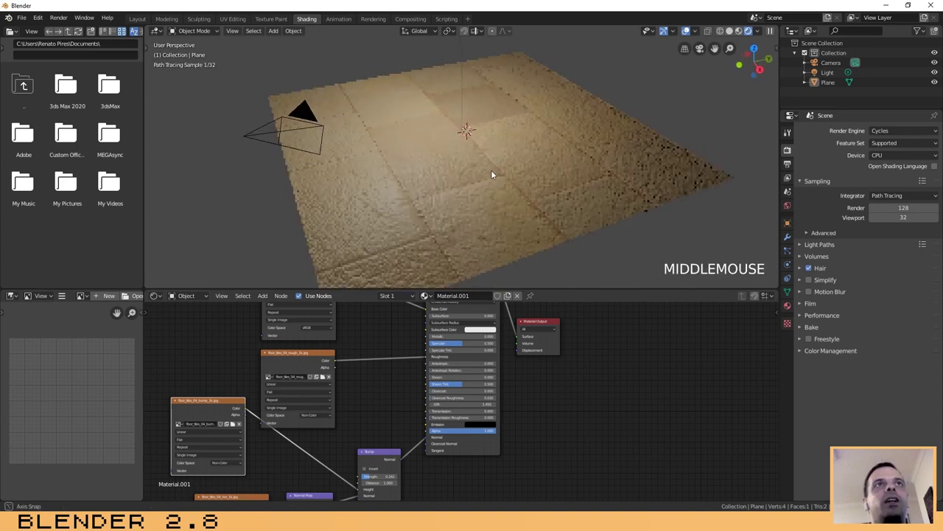
scroll("down", 3)
Orbit back over the Eevee-rendered floor and move the roughness texture node right
middle_click(448, 210)
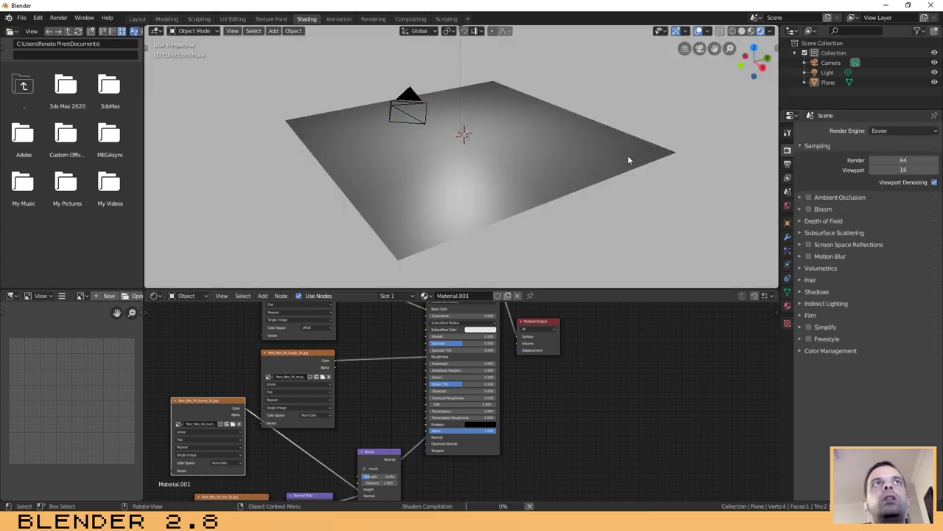
middle_click(472, 177)
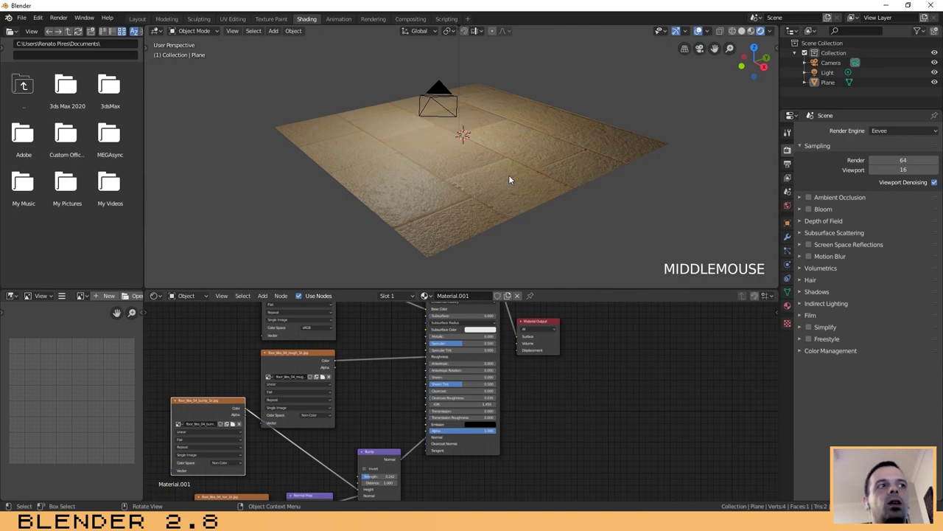
left_click(301, 353)
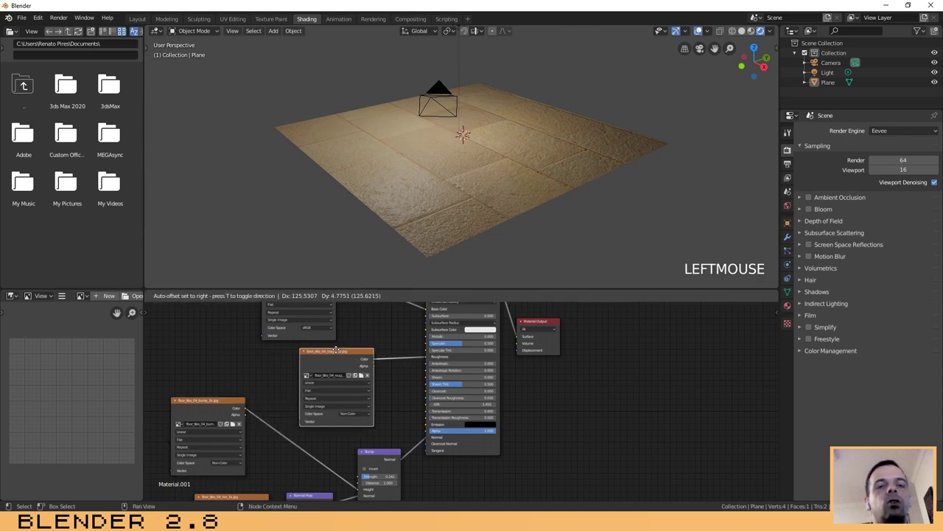